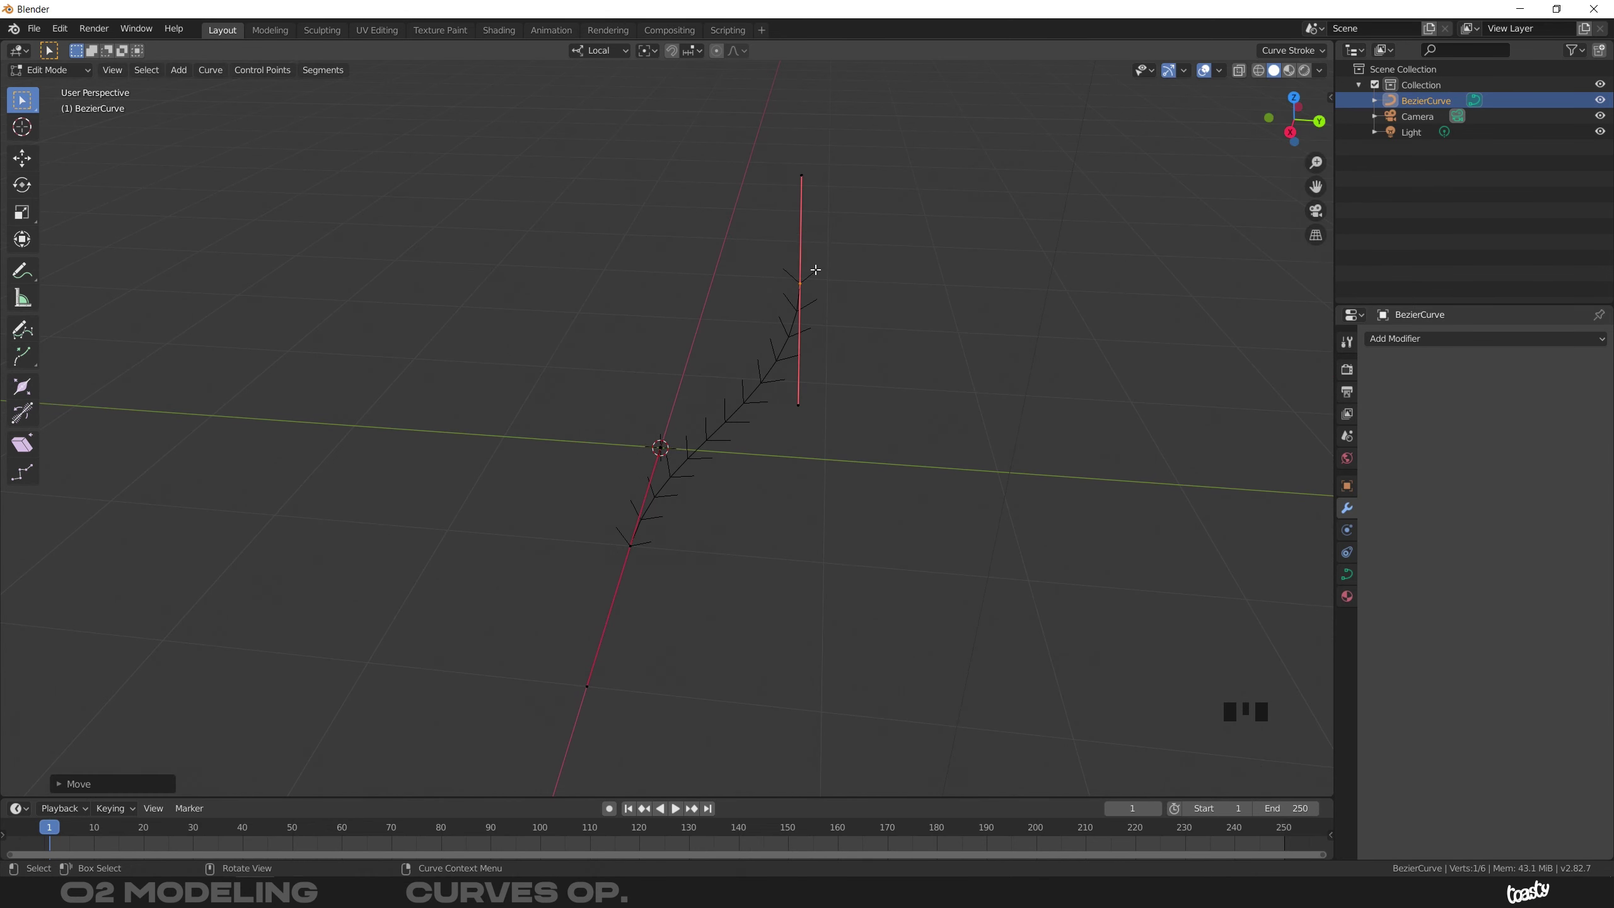
Move the curve's end point and select the end control point
left_click_drag(620, 512, 551, 505)
left_click_drag(612, 524, 571, 168)
left_click_drag(571, 167, 544, 186)
left_click(711, 235)
Tilt the end control point and rotate its handle so the curve sweeps into an arc
left_click_drag(812, 301, 740, 182)
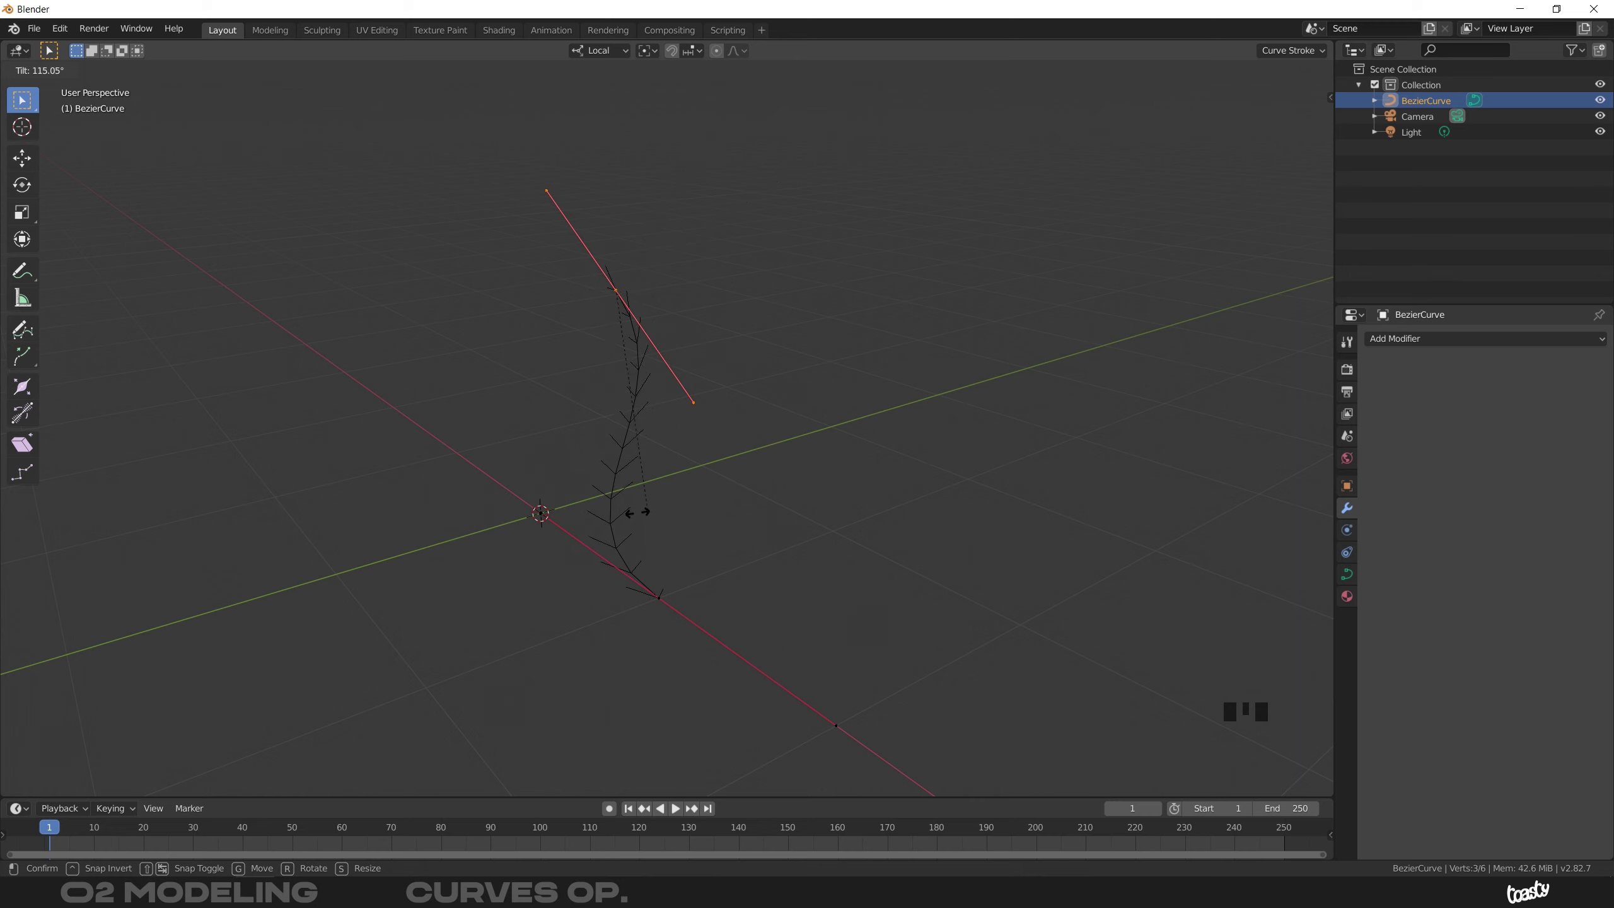
left_click_drag(603, 539, 668, 447)
left_click_drag(668, 447, 564, 450)
left_click_drag(564, 450, 540, 464)
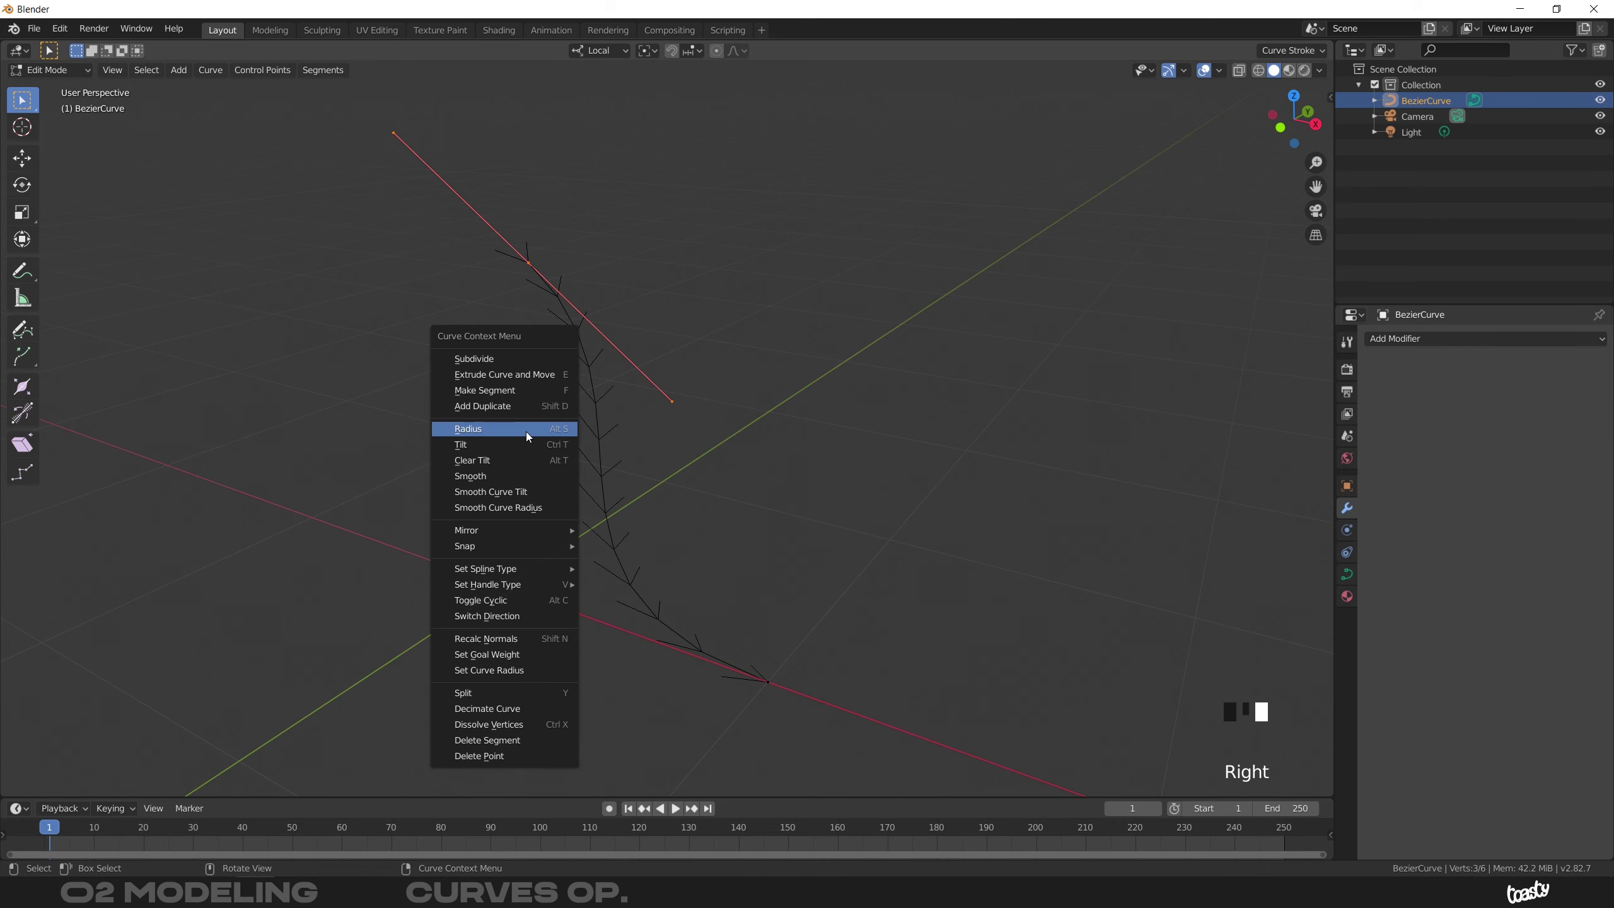
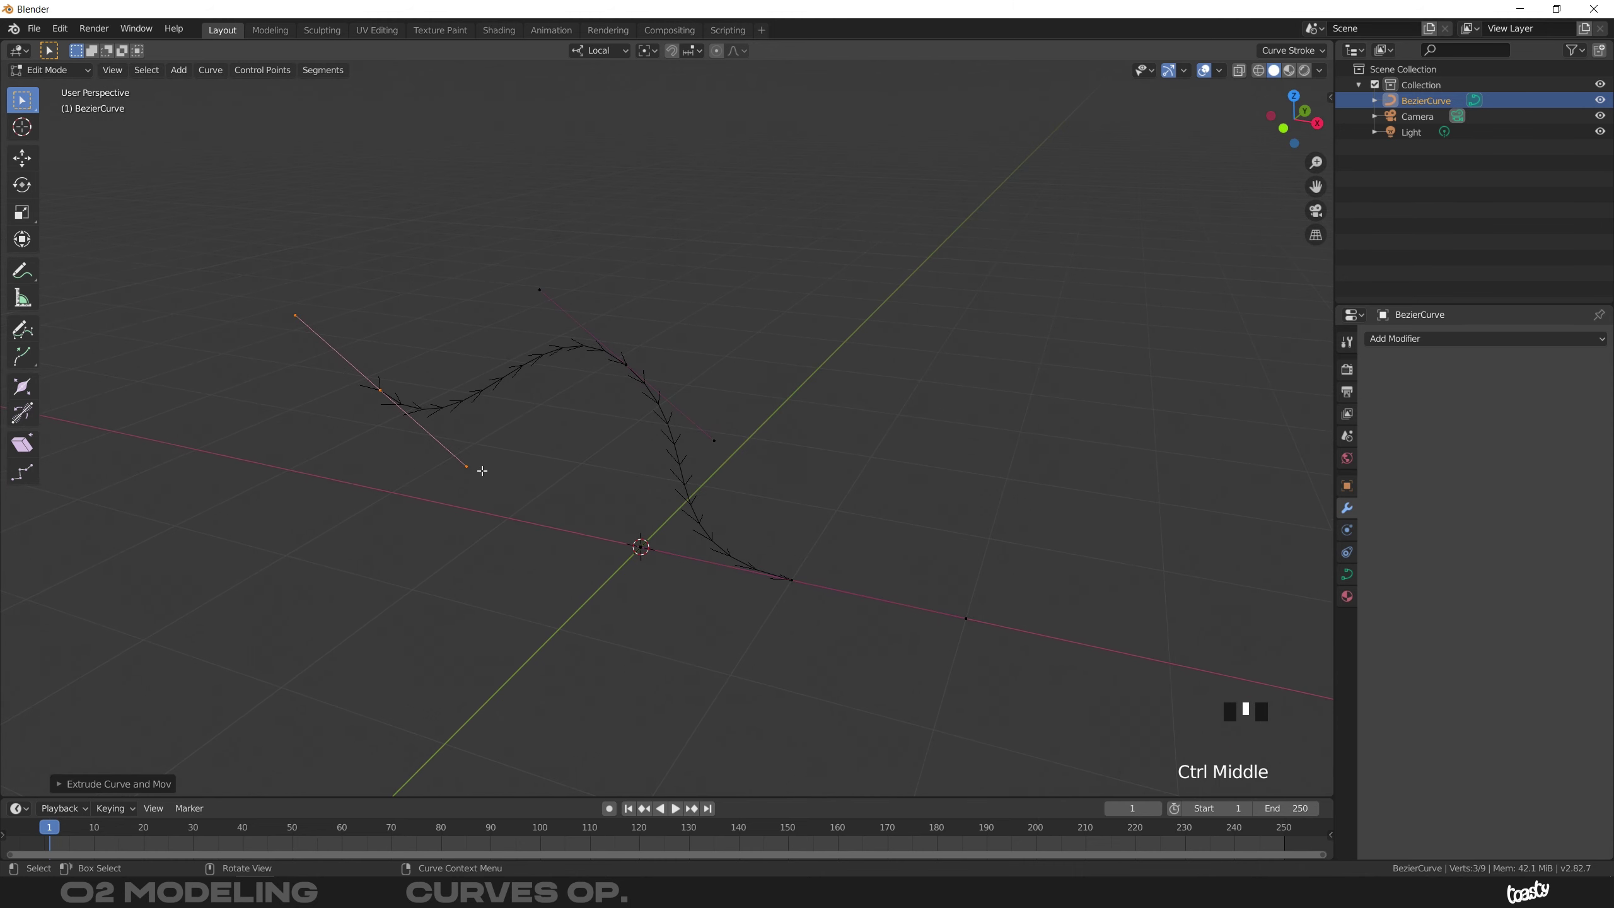
Extrude another point from the curve's end, place it, and close the curve into a loop
key("e")
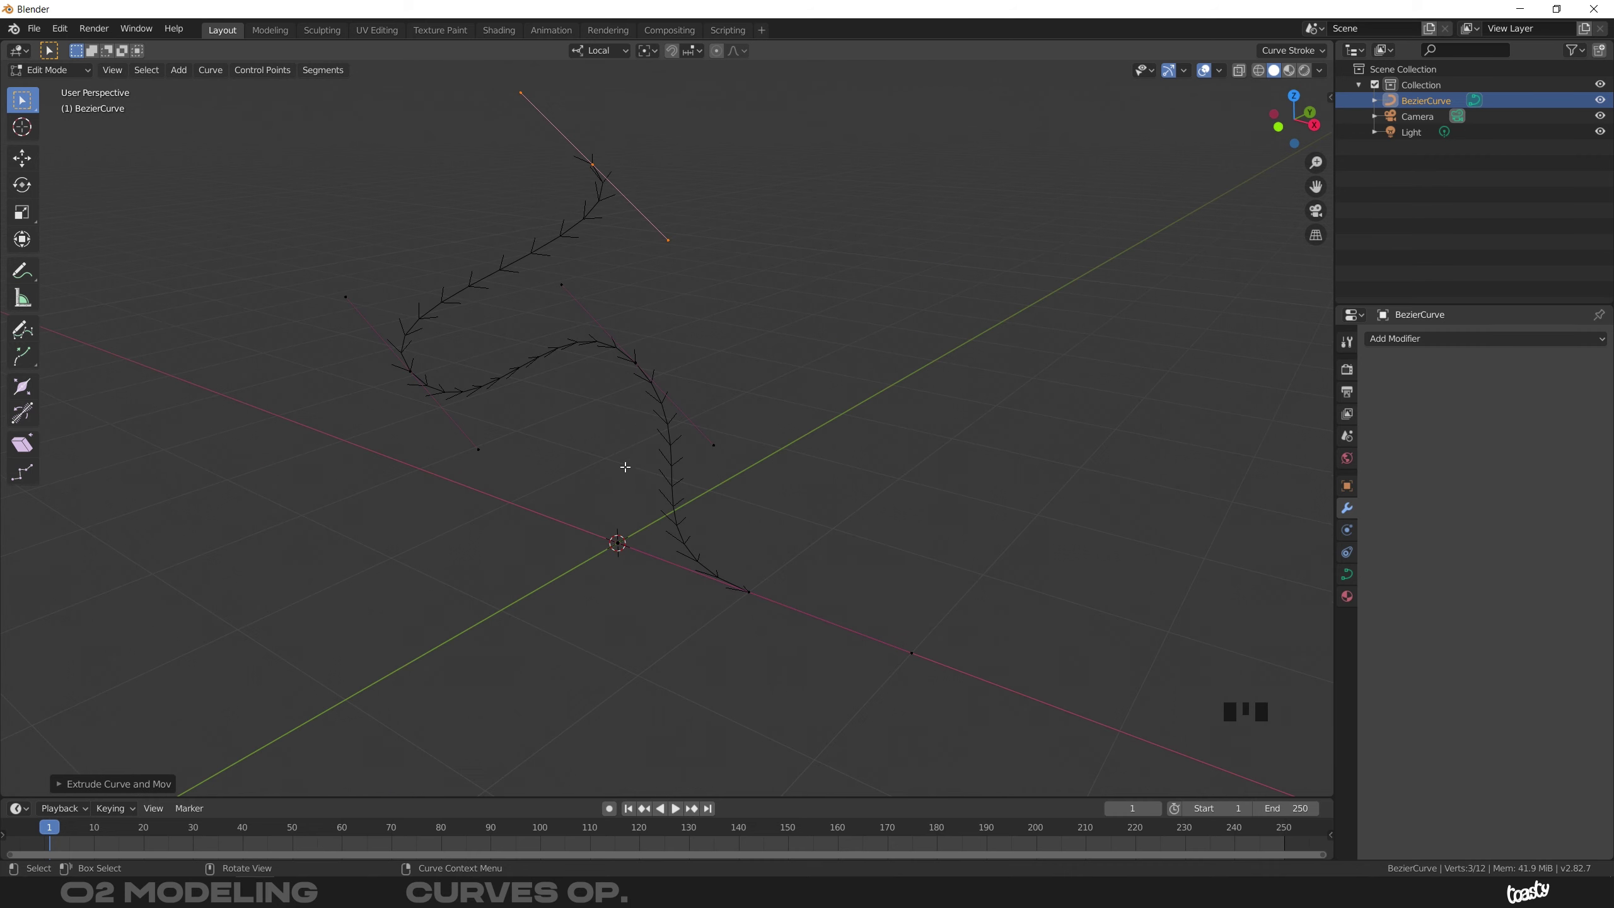
left_click_drag(649, 402, 792, 431)
left_click_drag(792, 431, 768, 577)
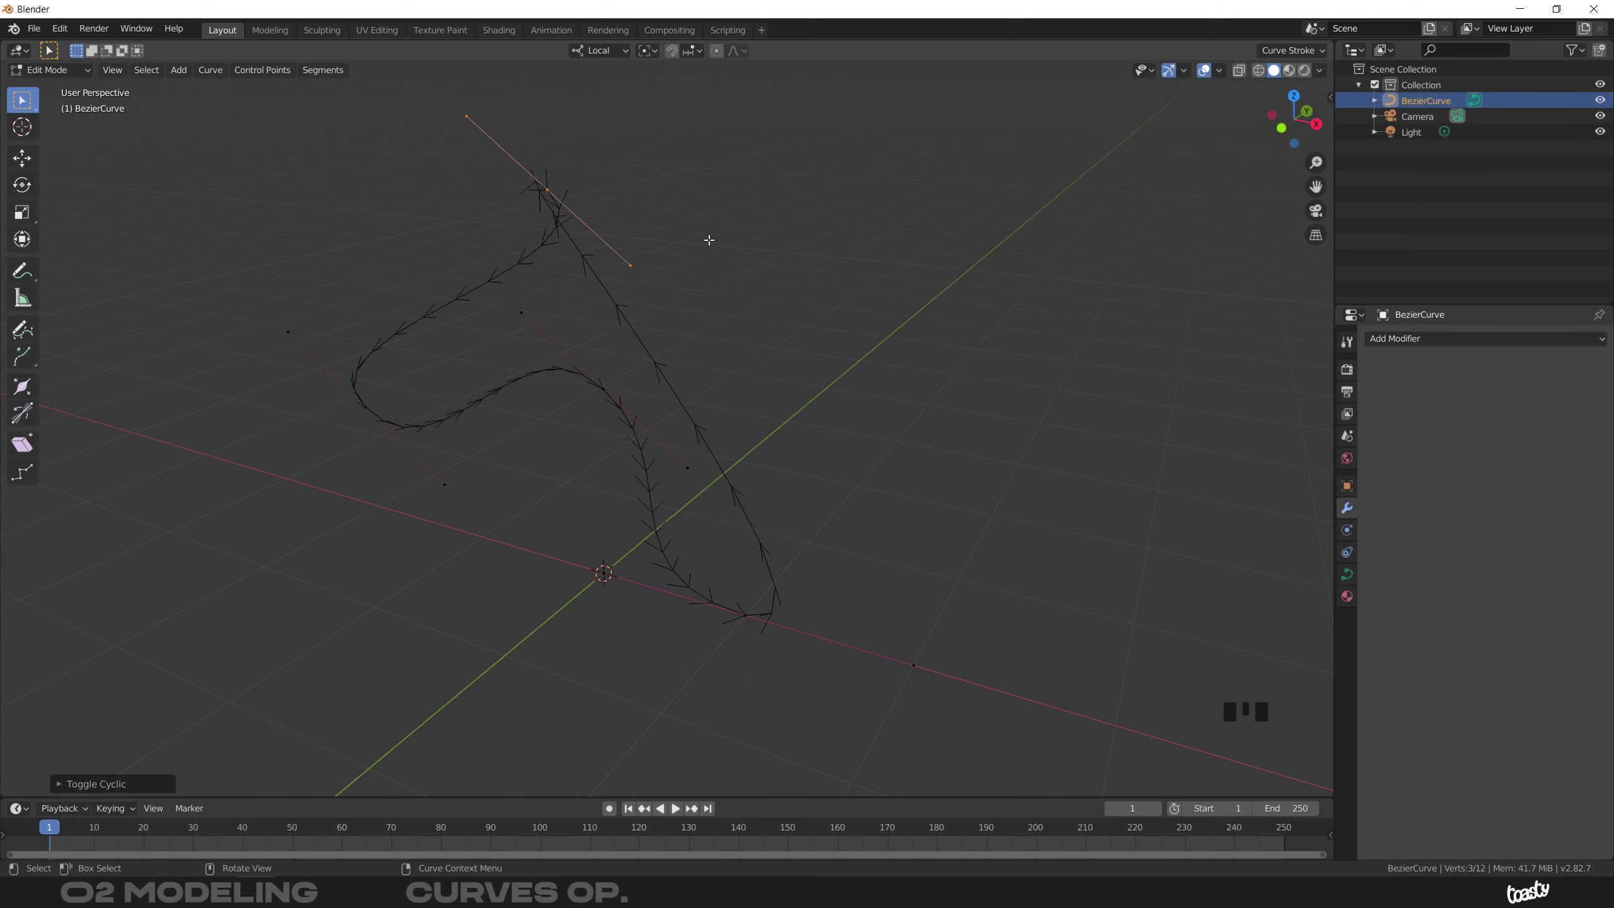
left_click_drag(602, 157, 576, 168)
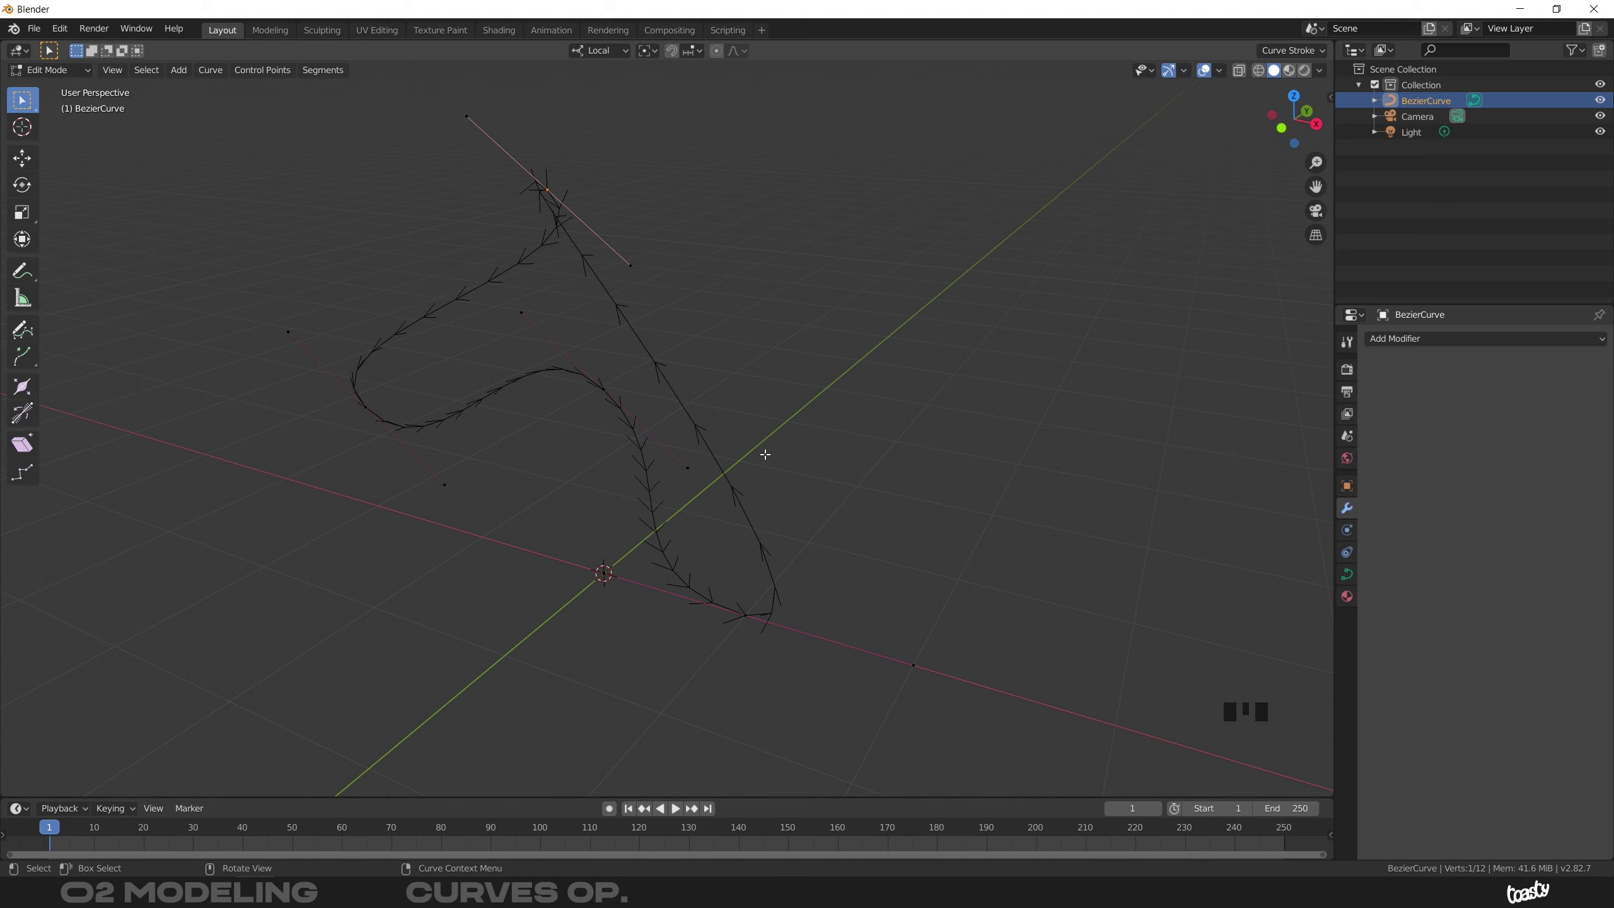
Rotate and enlarge the newest point's handle for a rounder sweep
key("r")
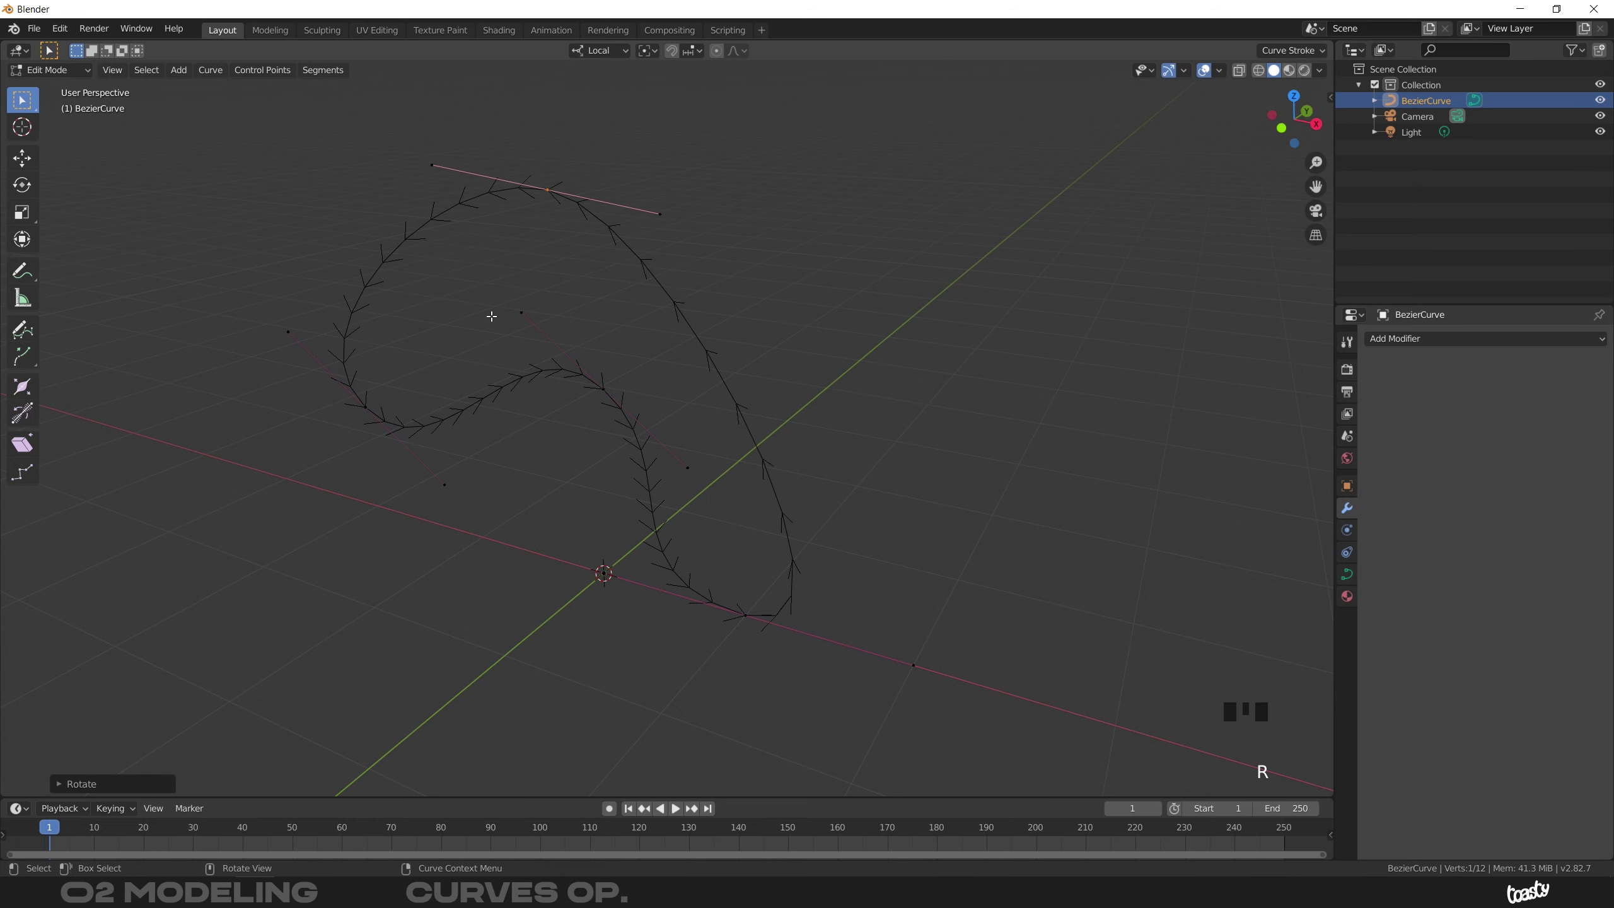
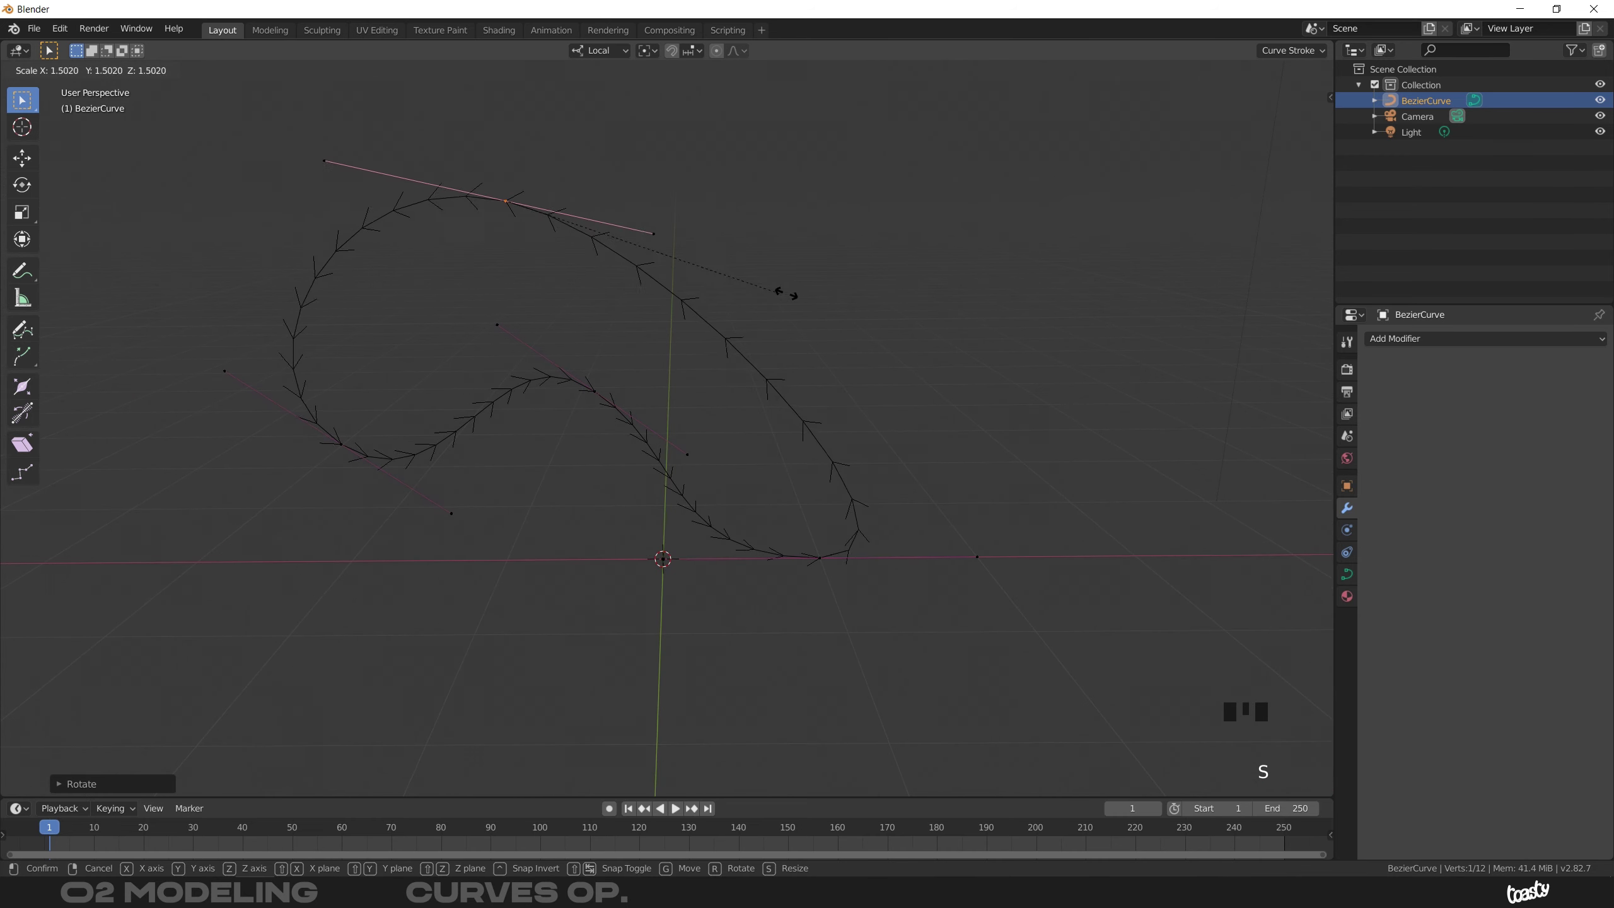
key("g")
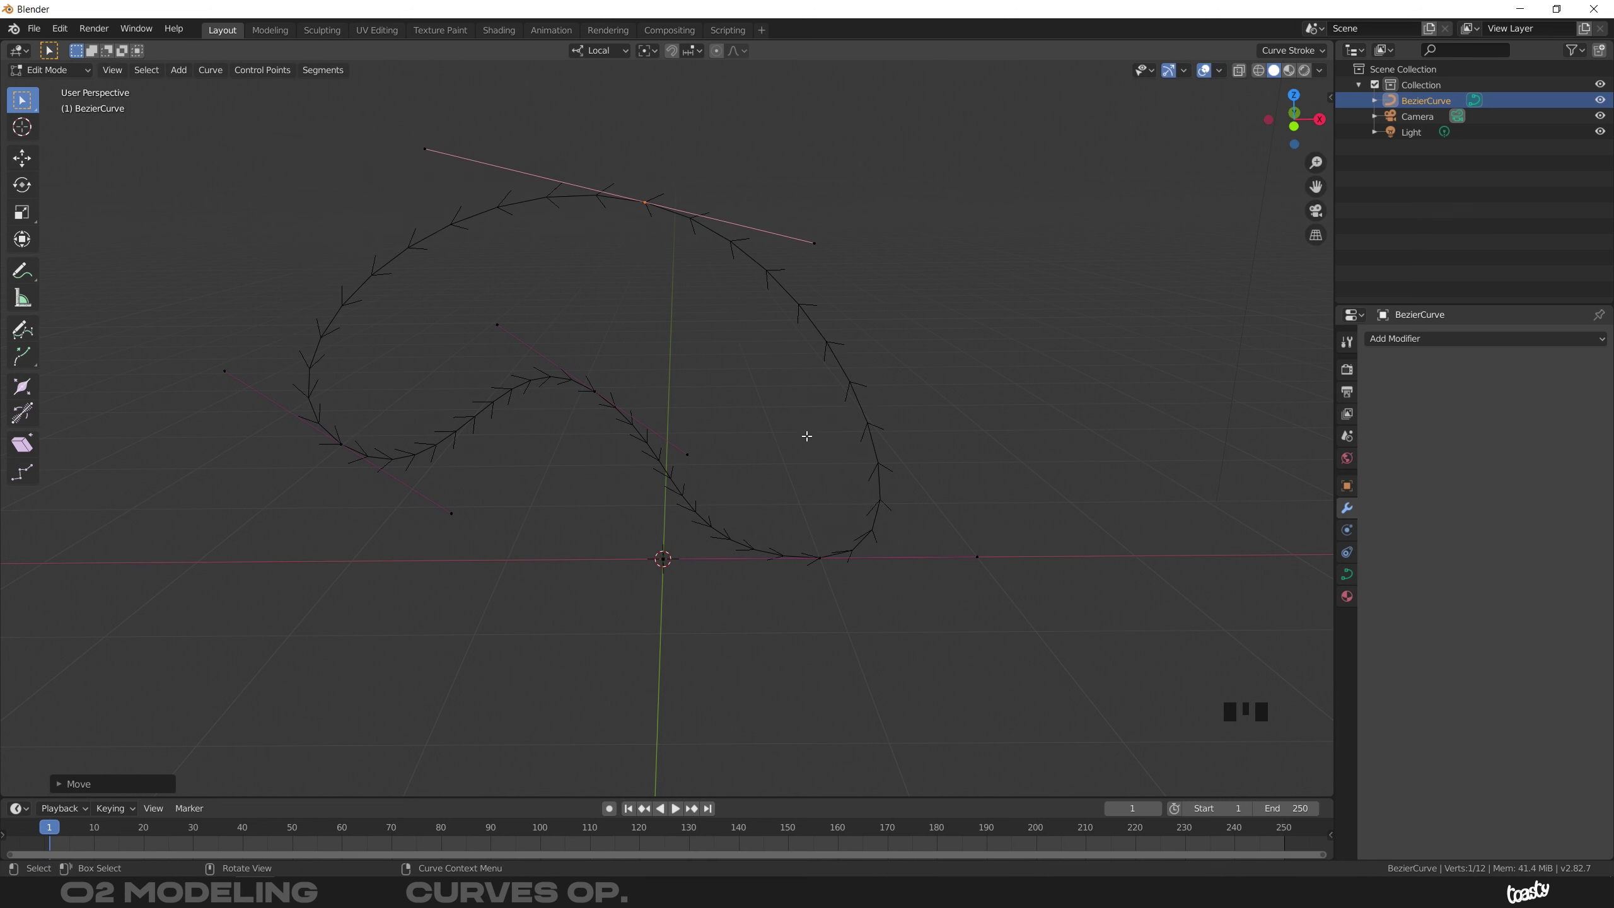
Reopen the loop into an open S-shaped curve and reach its shape settings
left_click_drag(822, 435, 559, 226)
left_click_drag(559, 226, 1419, 390)
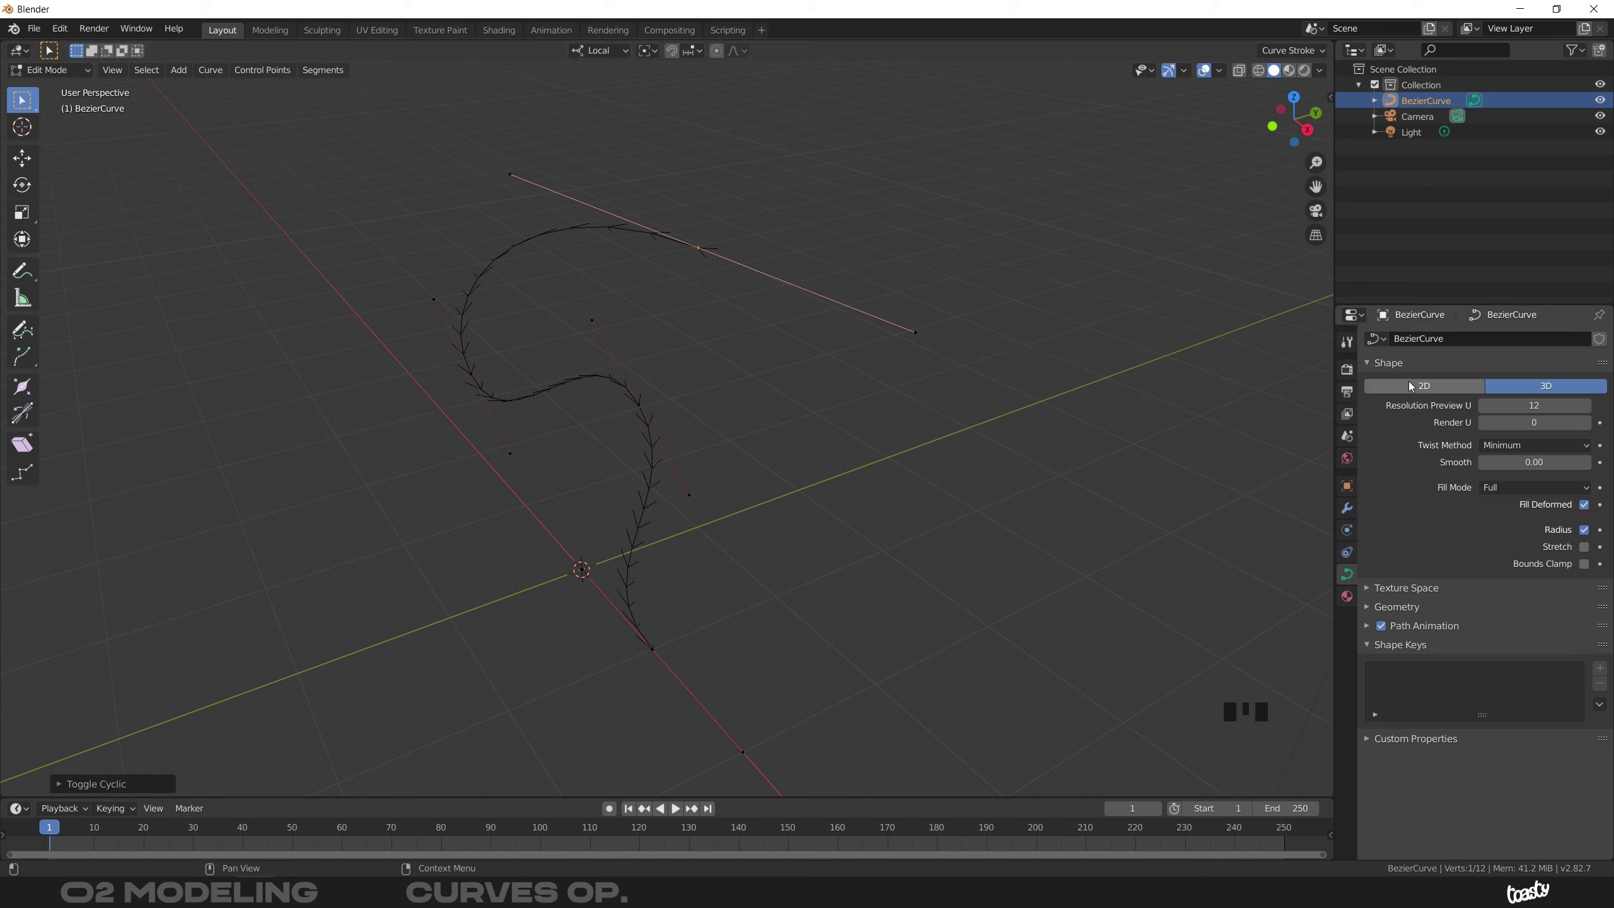
Switch the curve's shape to 2D, back to 3D, and expand its Geometry panel
left_click(1422, 389)
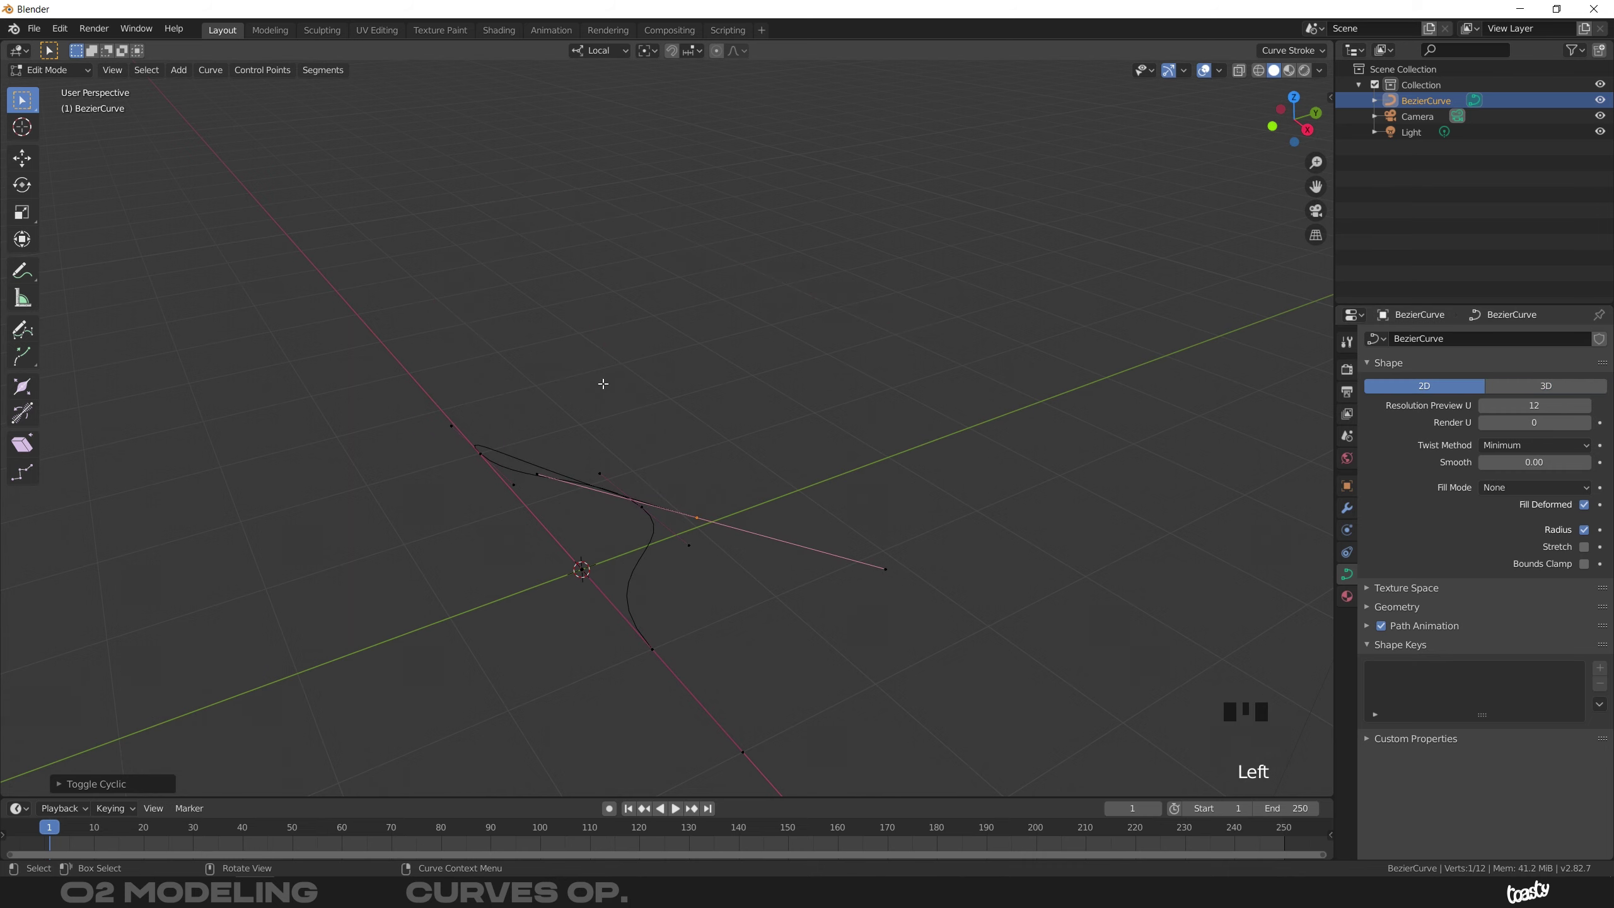
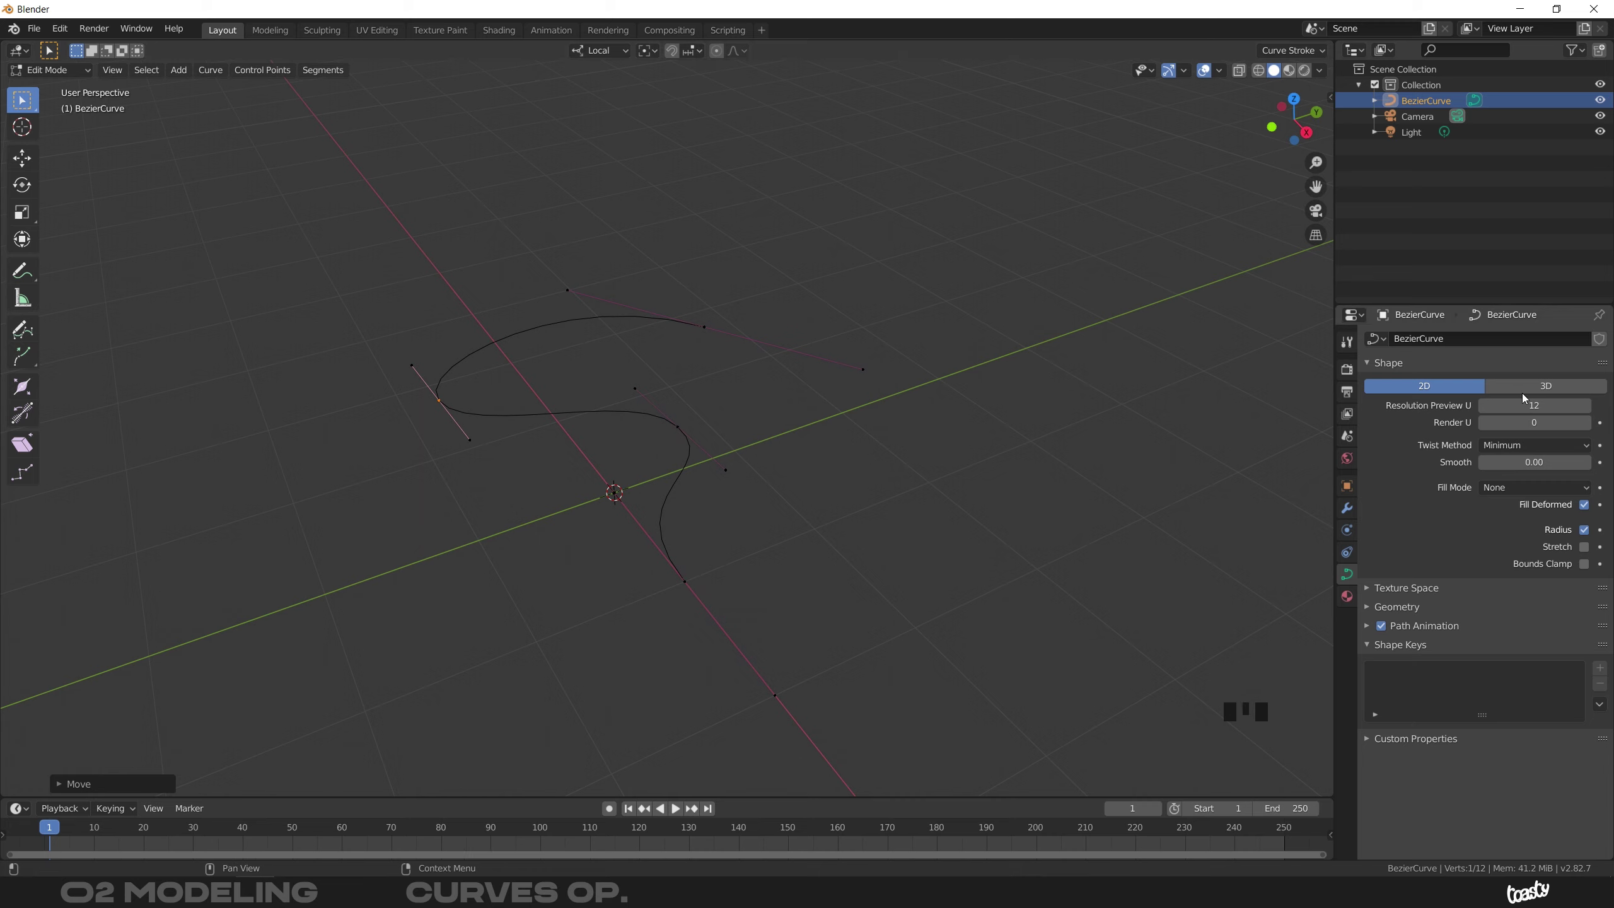
left_click(1533, 393)
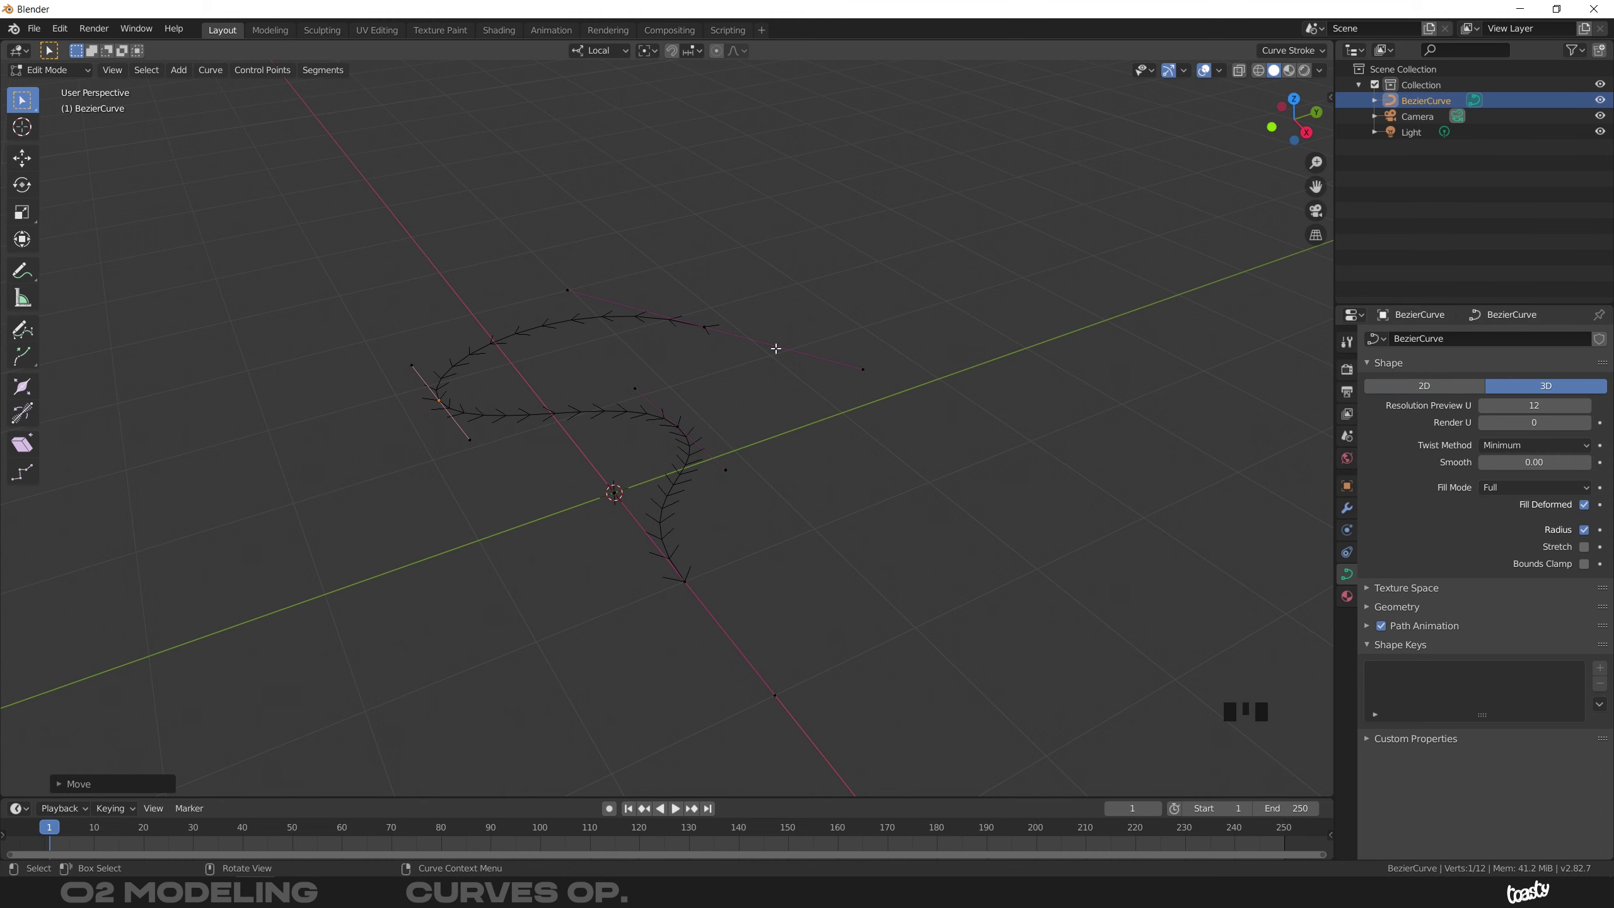
left_click(597, 604)
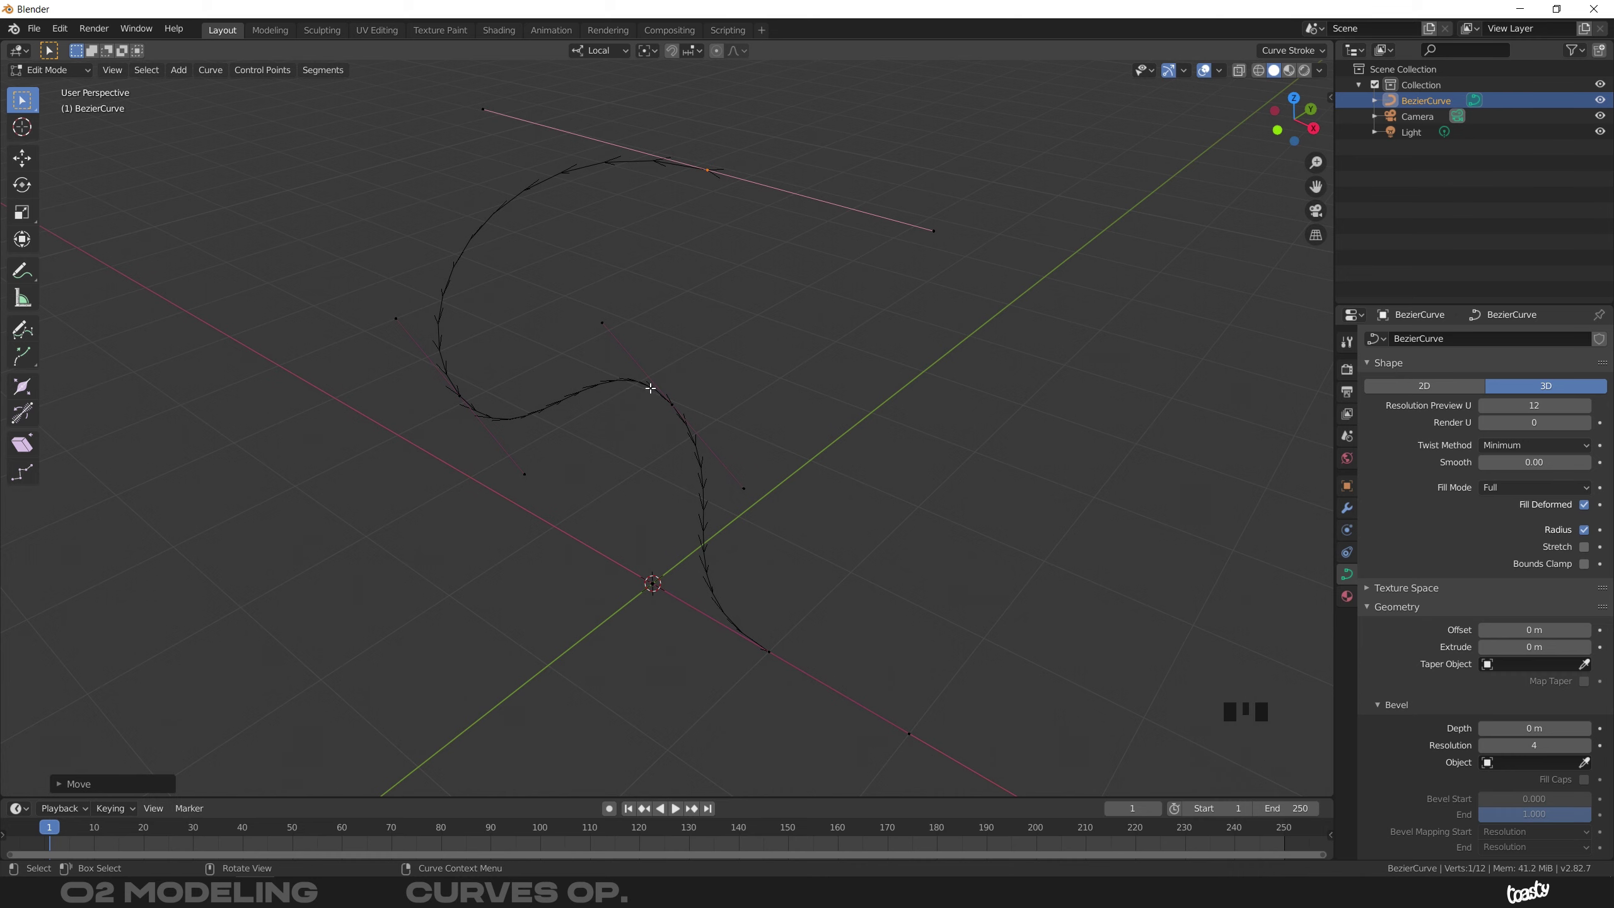
Select the S curve's top control point and hook it to a new Empty
left_click_drag(646, 384, 24, 392)
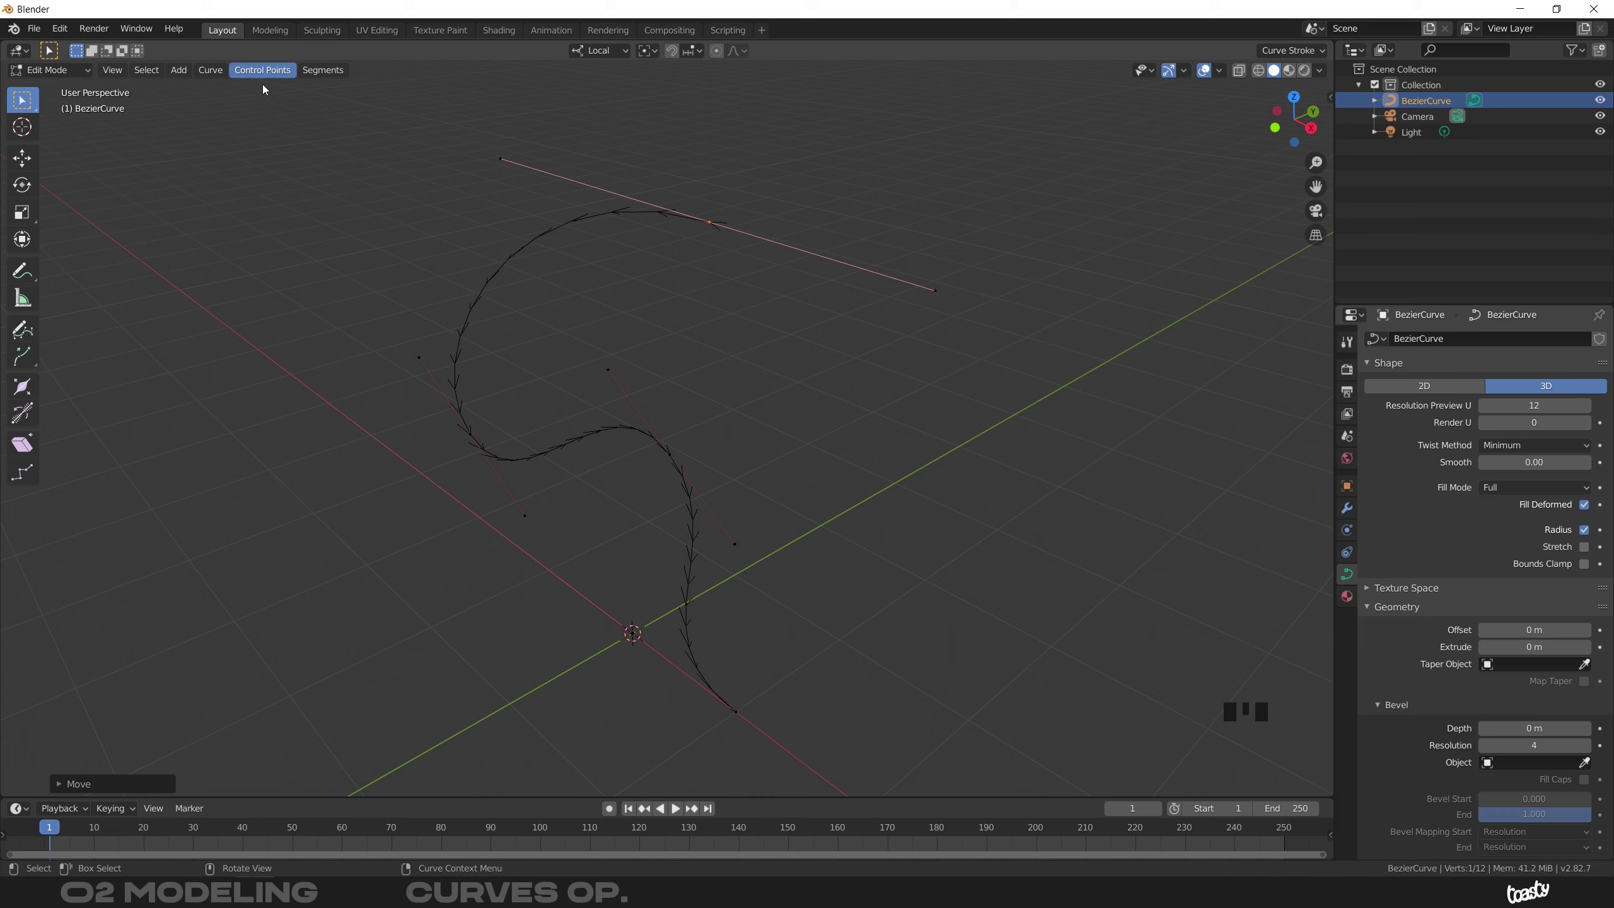
left_click_drag(263, 74, 261, 101)
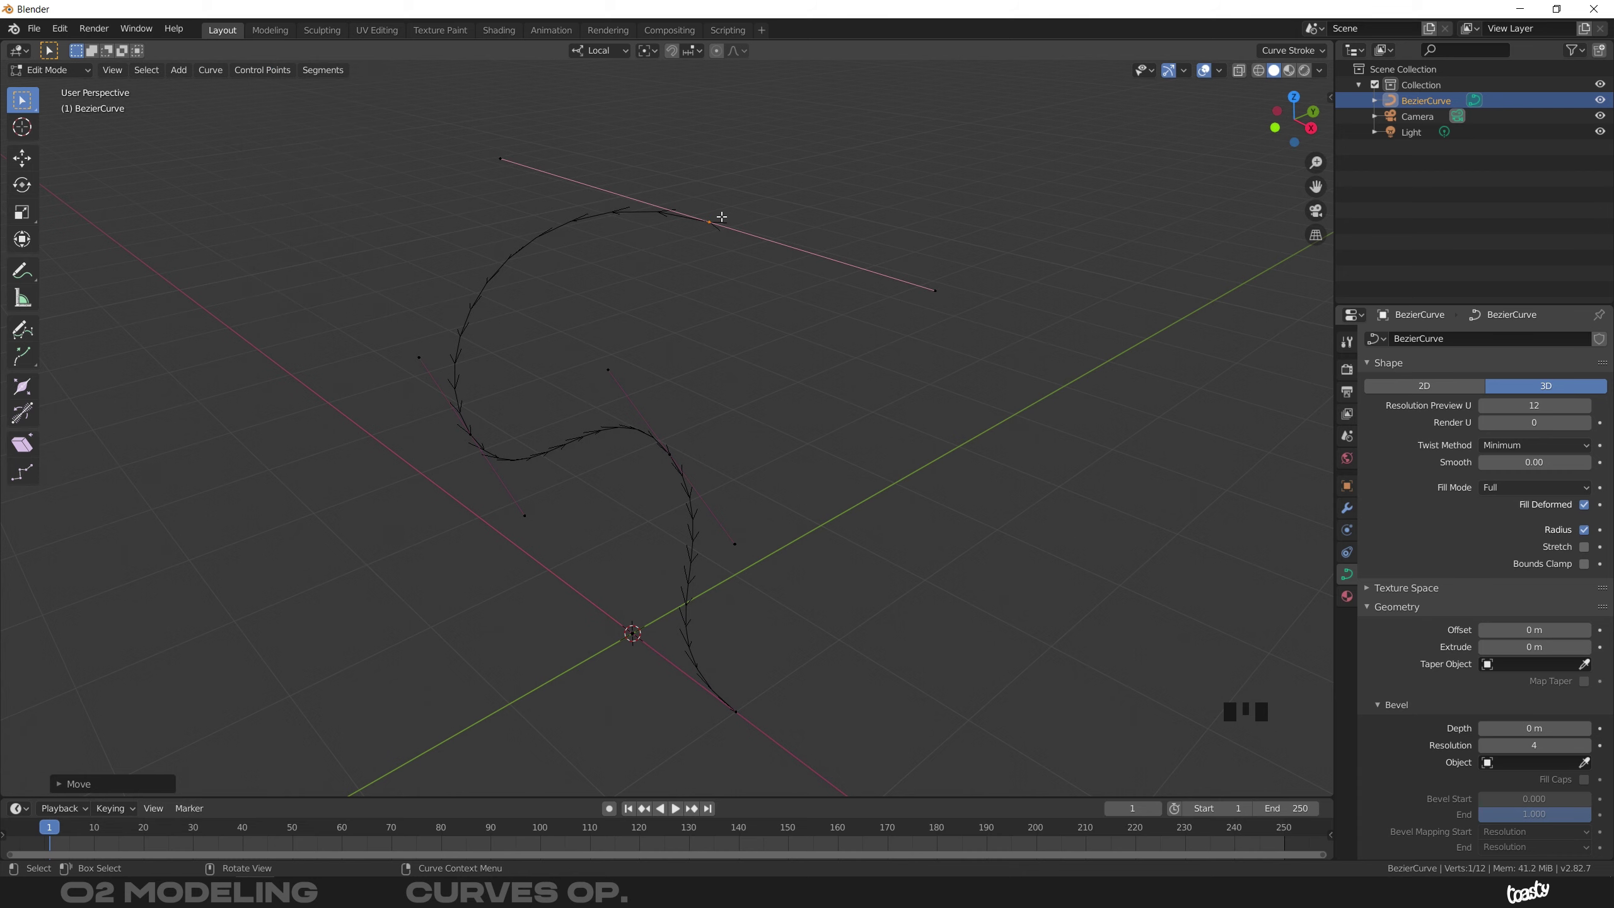
left_click_drag(713, 222, 737, 205)
left_click_drag(737, 205, 713, 226)
left_click_drag(267, 72, 482, 302)
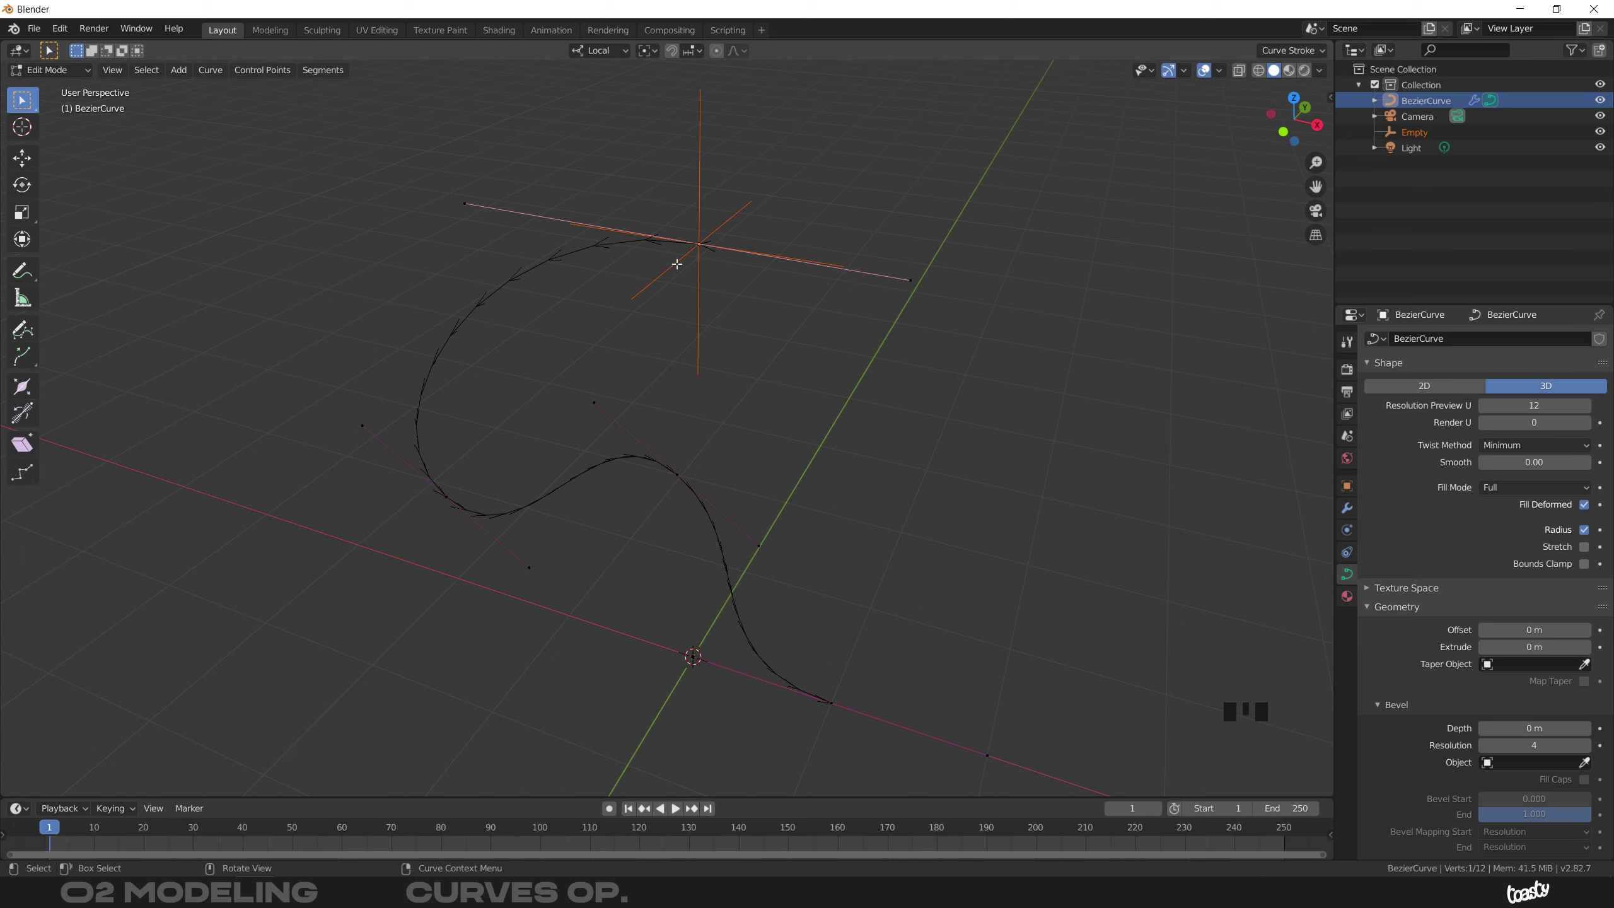
In Object Mode select the Empty and move it so the hooked curve top follows
key("Tab")
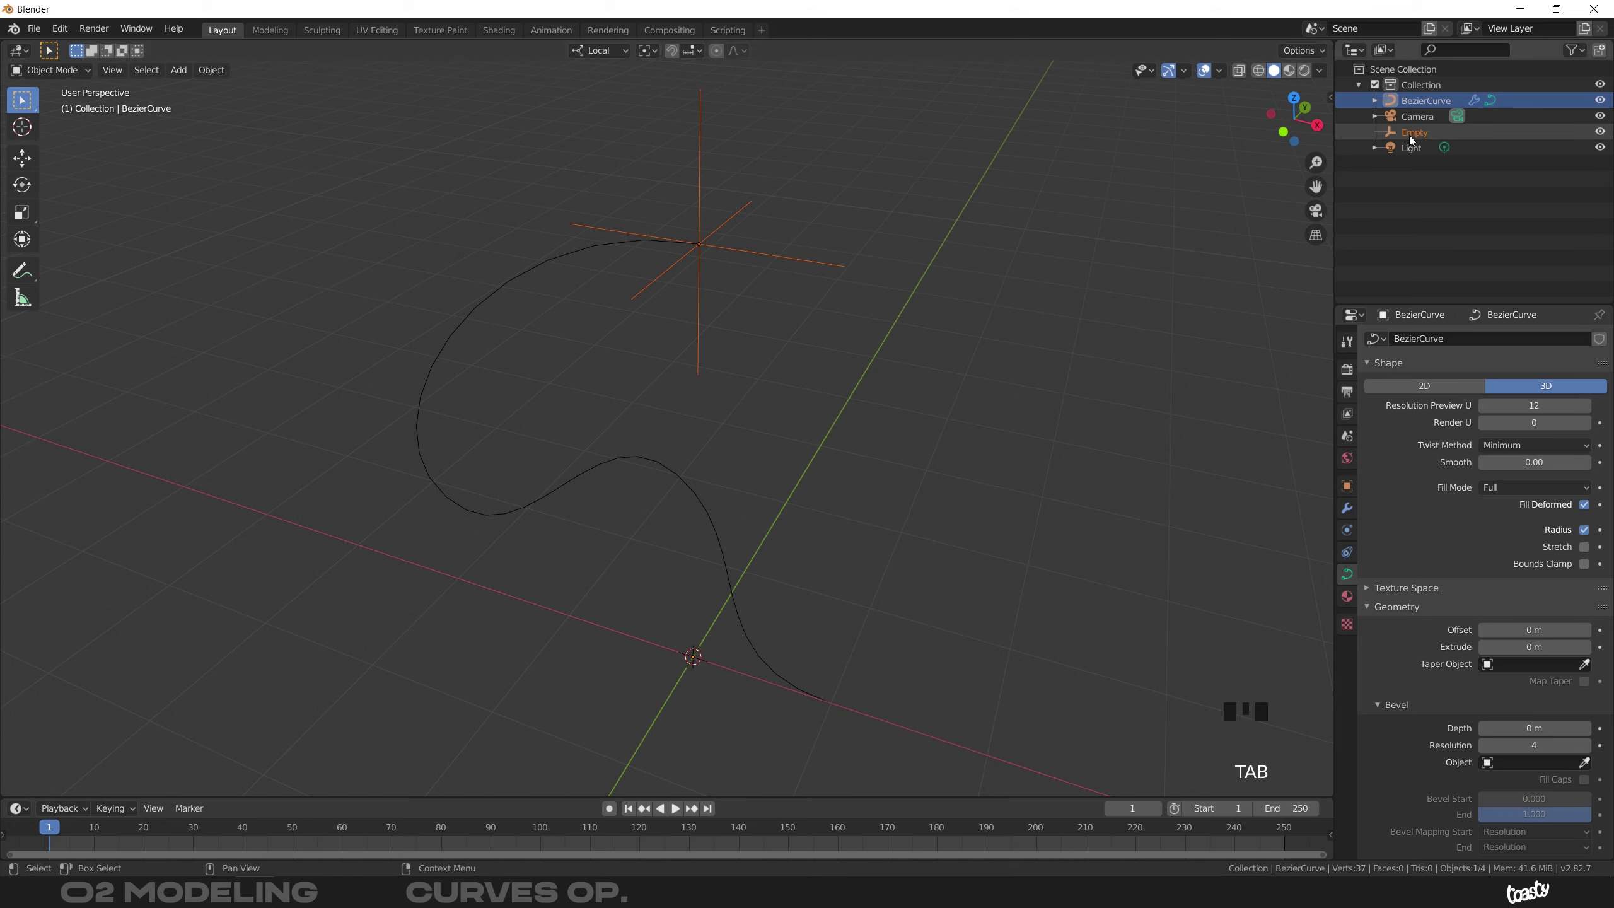
left_click(1412, 137)
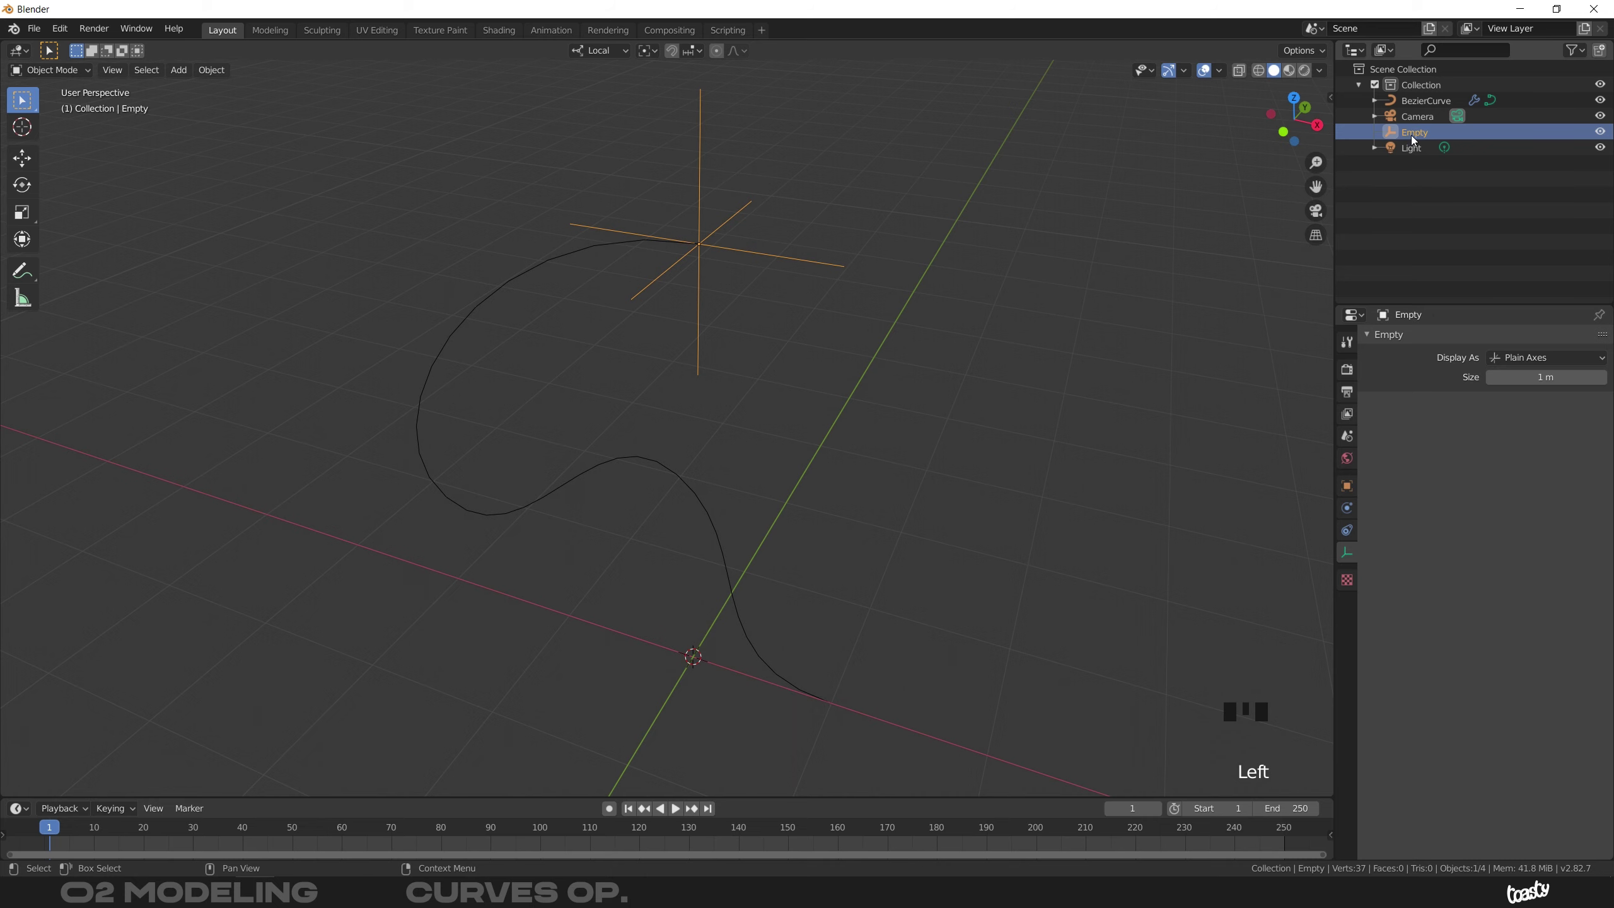
left_click_drag(696, 256, 785, 259)
key("g")
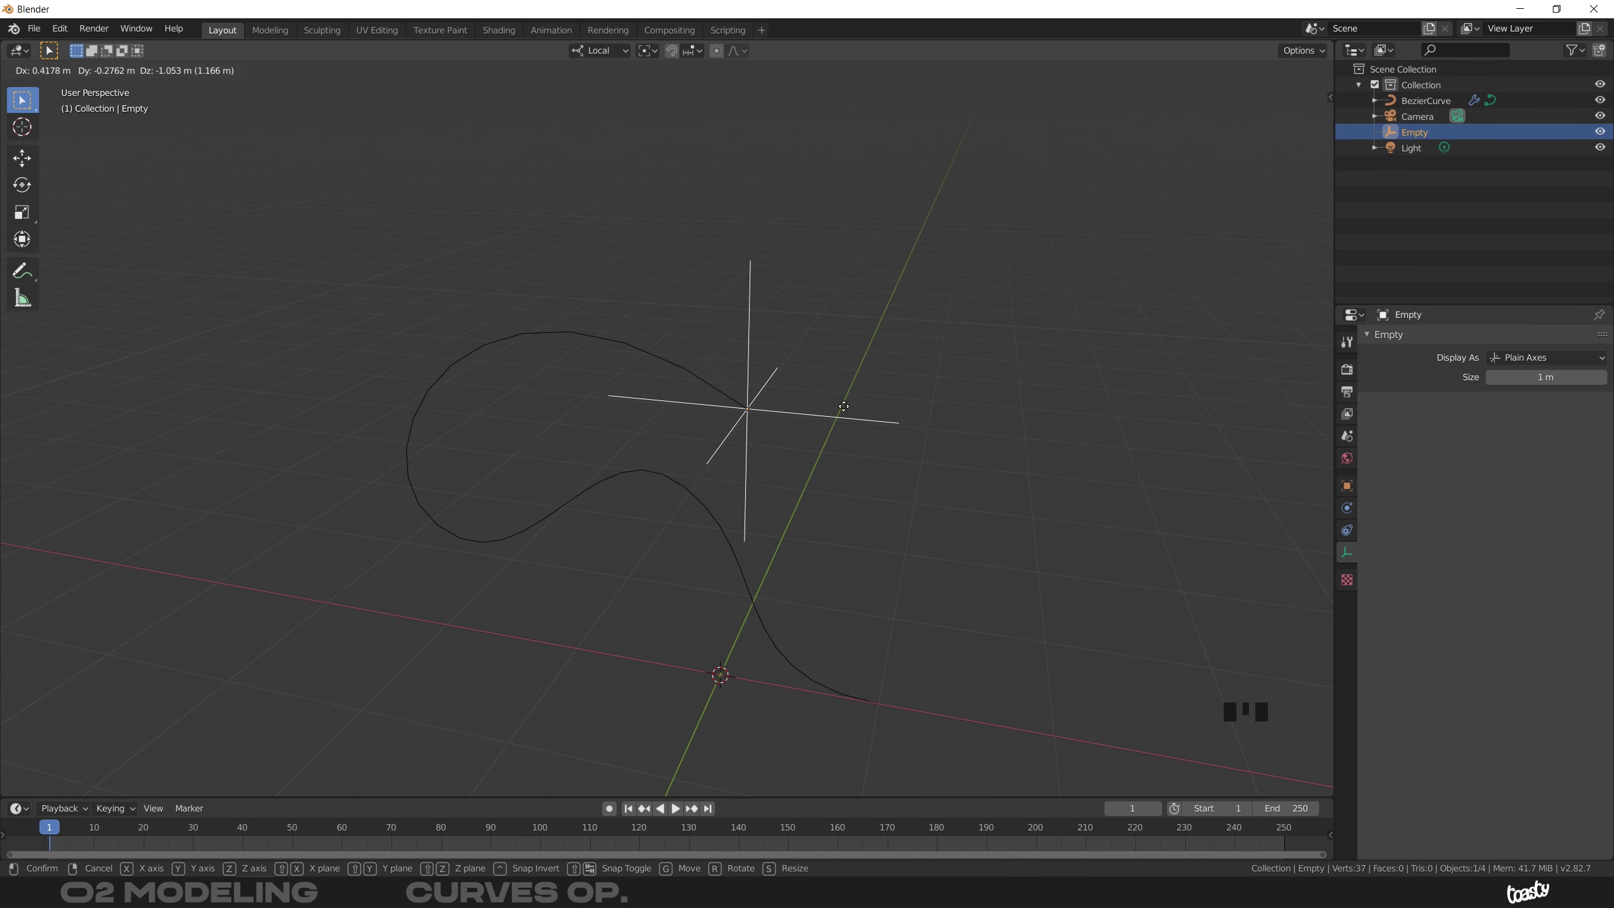
left_click_drag(730, 223, 729, 175)
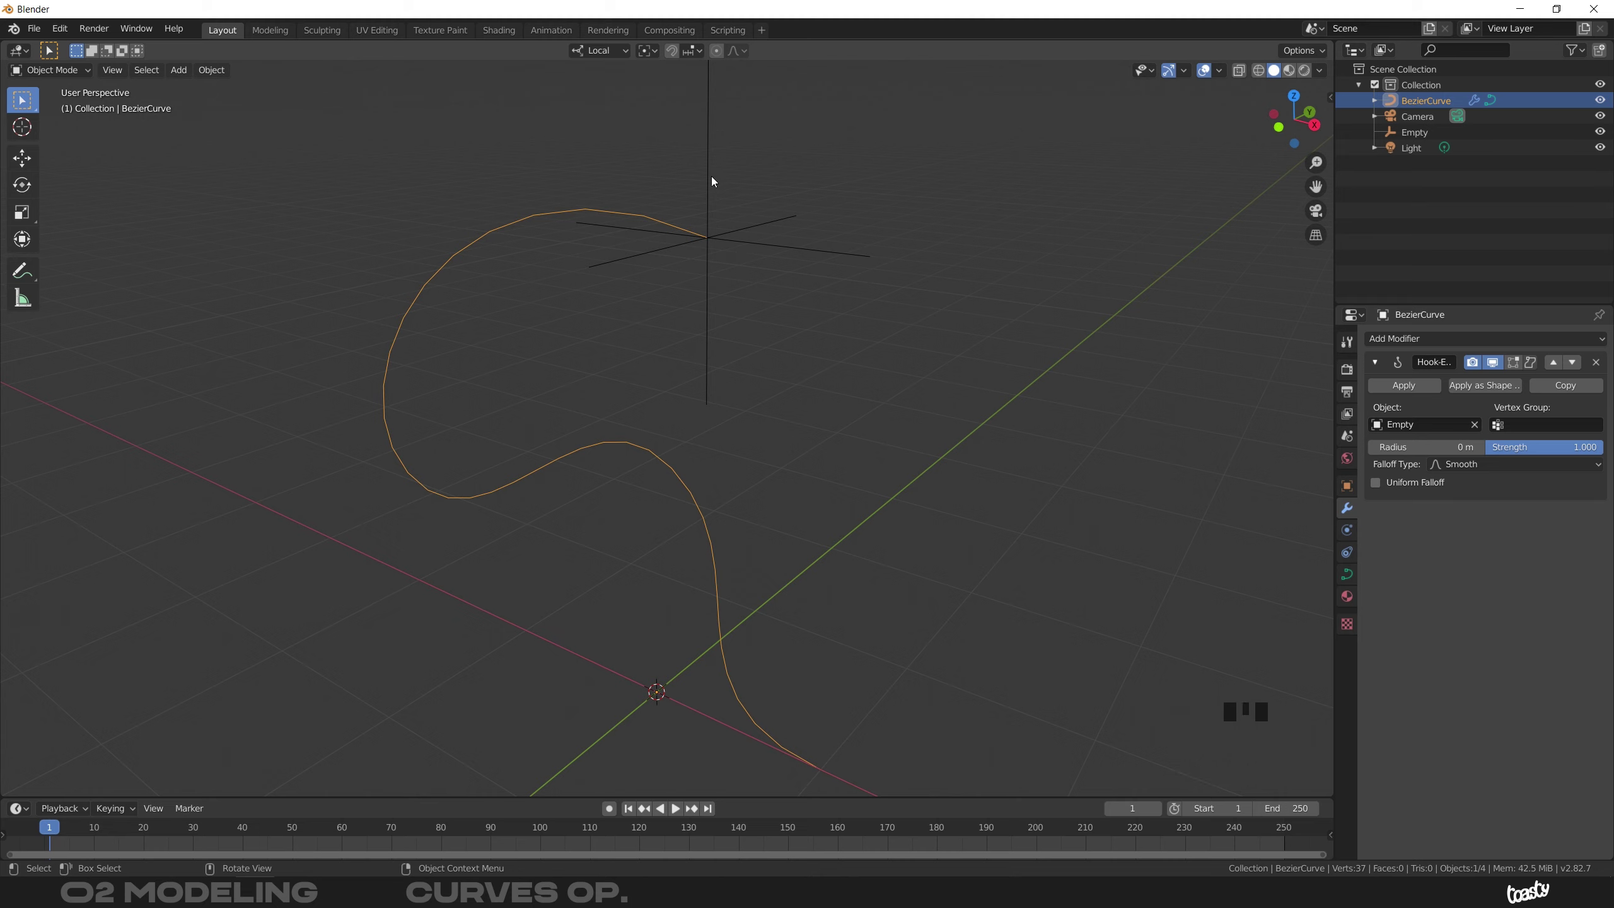